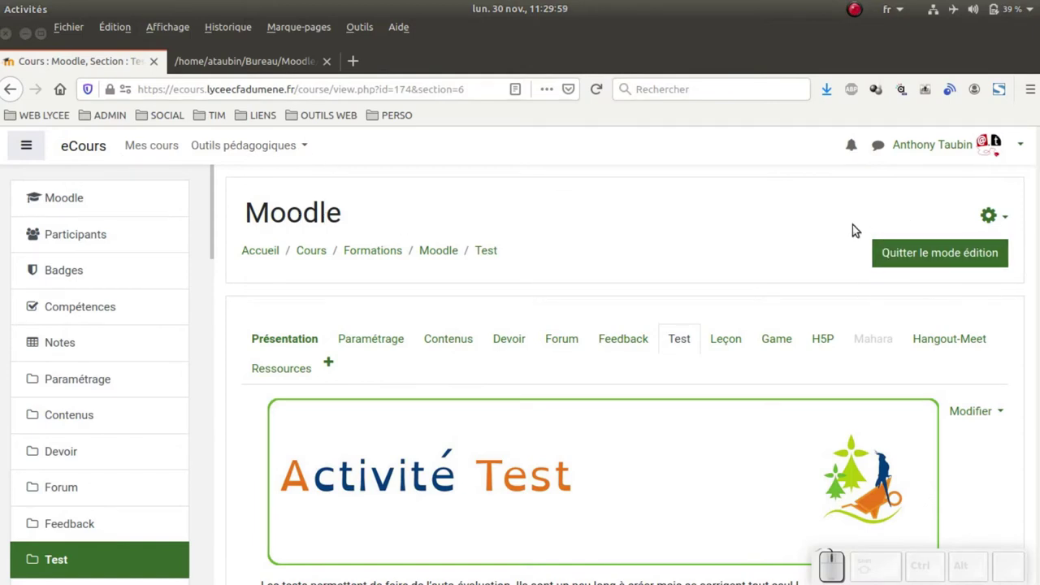
- Open the Test quiz activity and go into its editing page via the gear menu
scroll("down", 3)
left_click(323, 320)
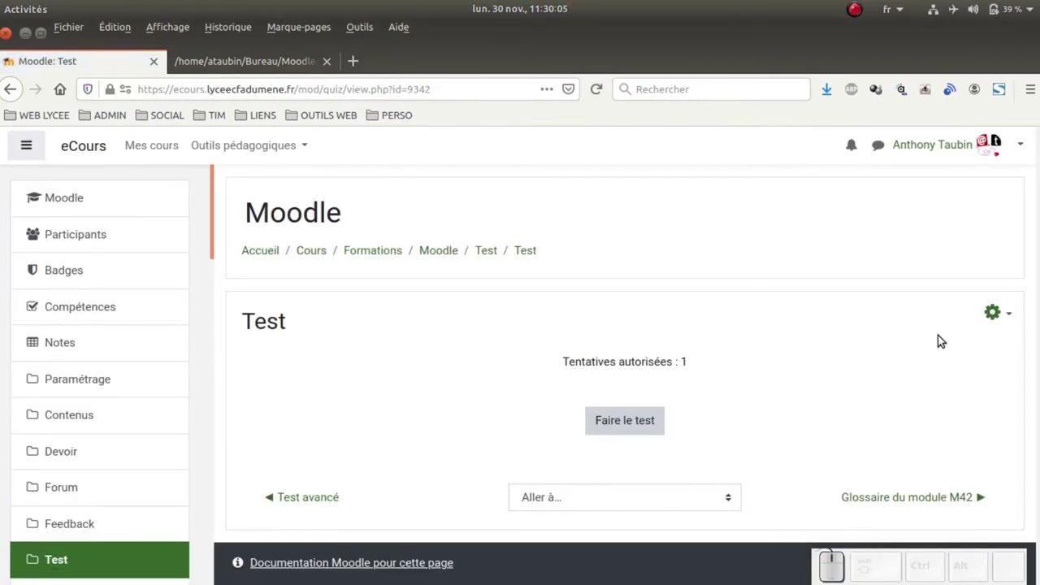
left_click(1008, 313)
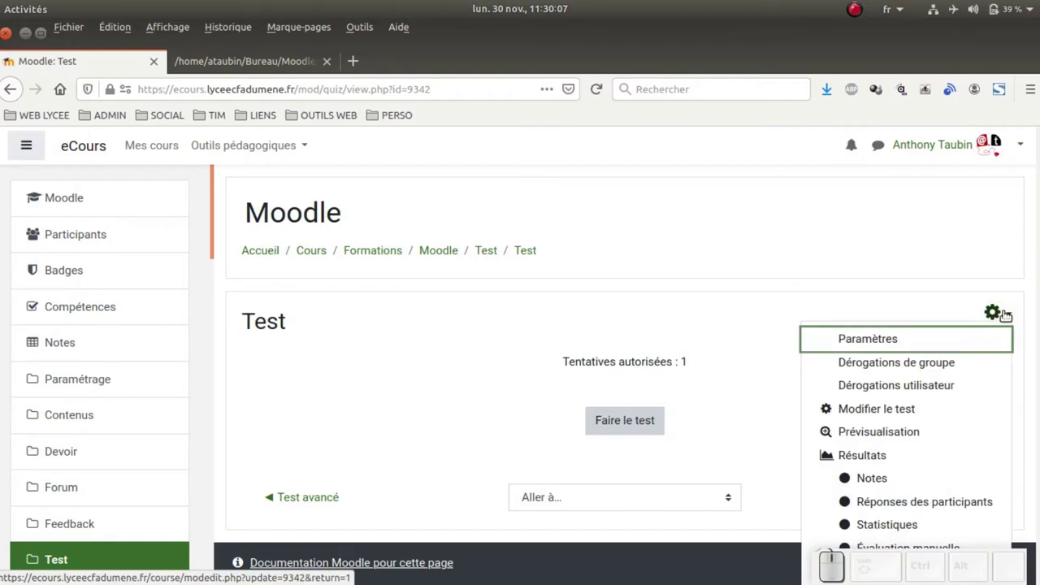
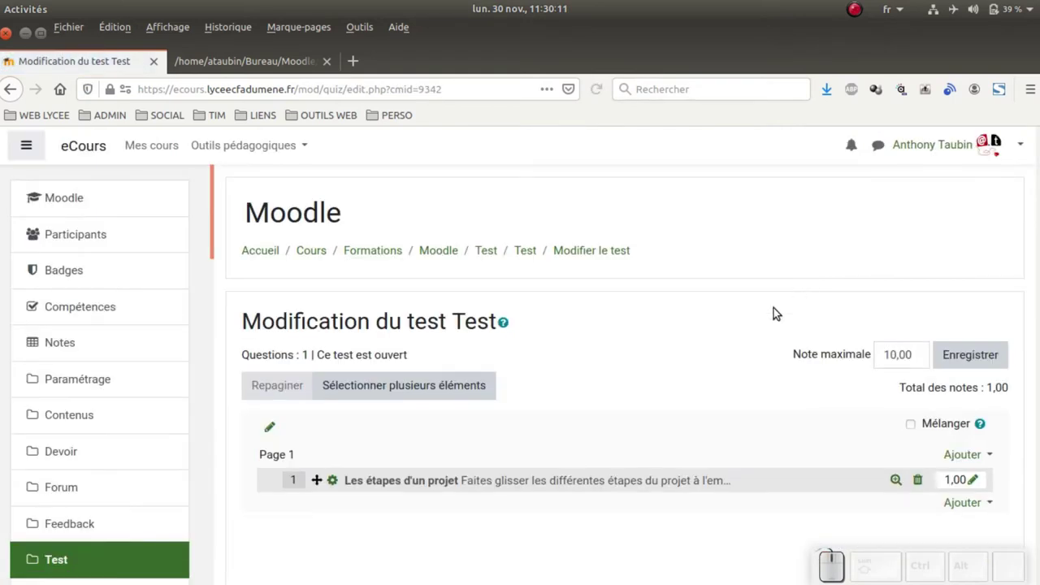
scroll("down", 3)
- Add a new question to the quiz and choose the Appariement (matching) type
left_click(965, 330)
left_click(881, 361)
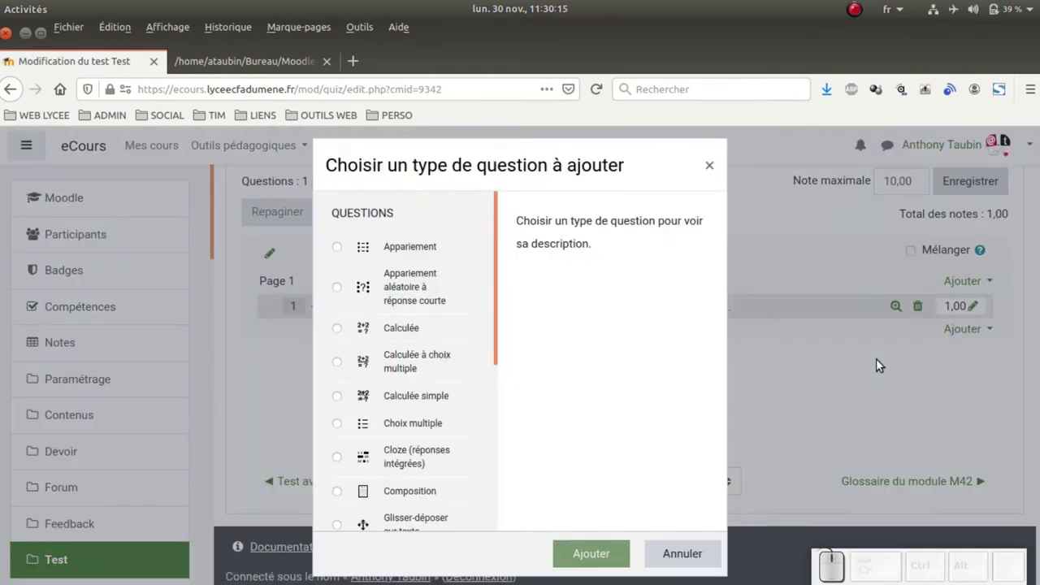
left_click(342, 252)
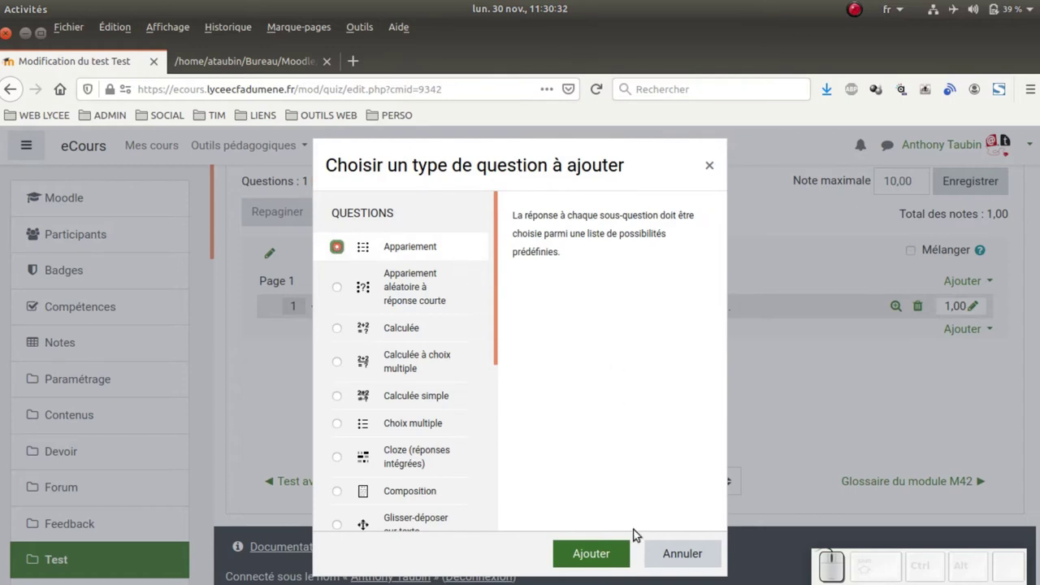
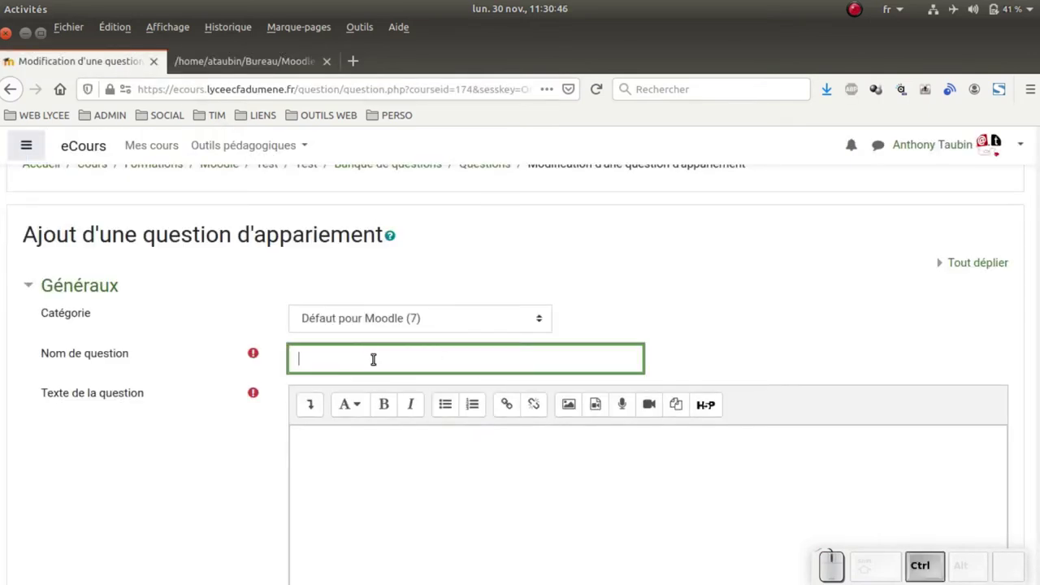
- Paste 'Les Fruits et les Légumes' as the question name and paste the question text
key("ctrl+v")
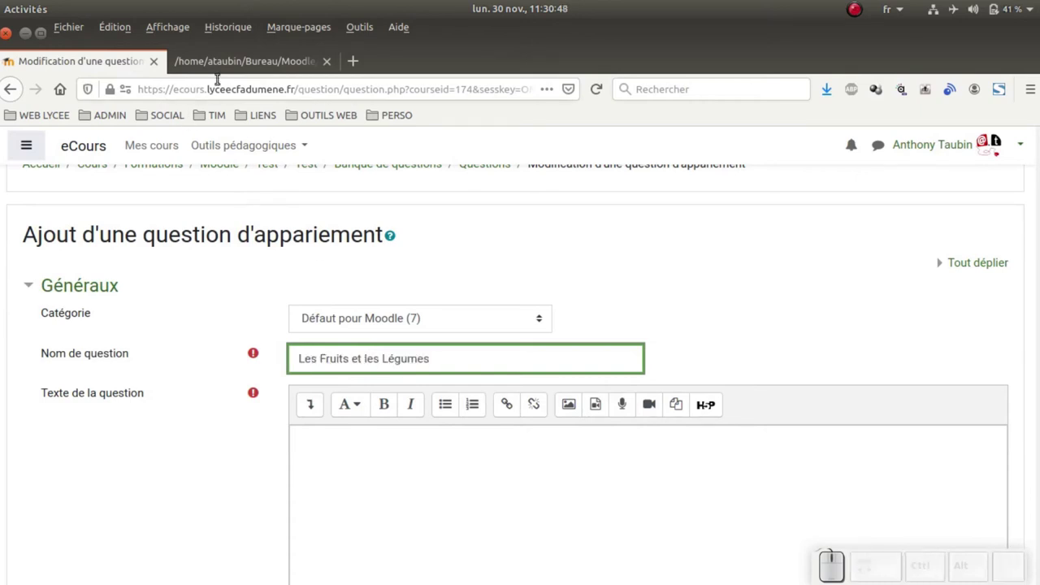
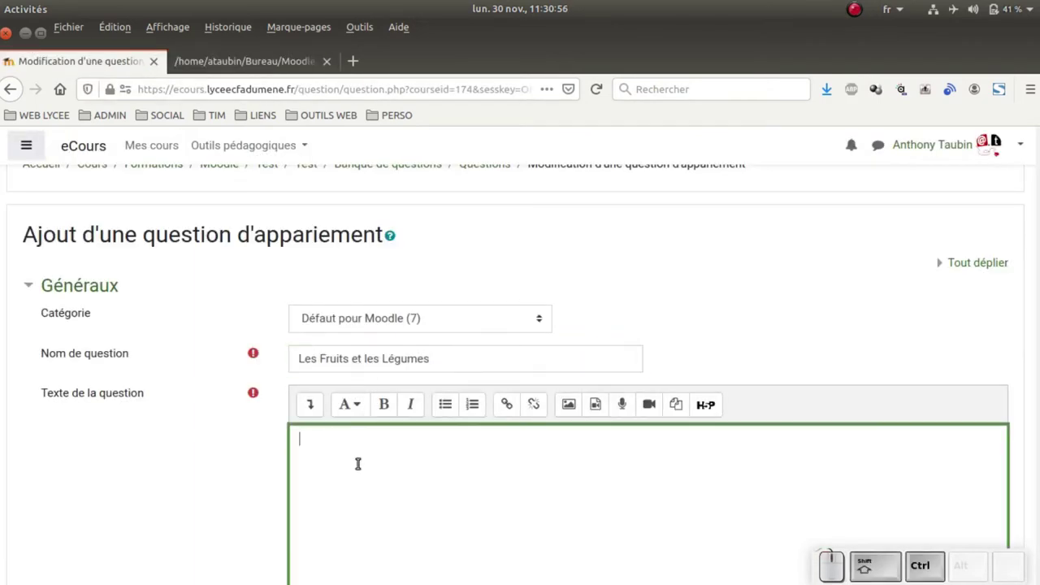
key("ctrl+shift+v")
scroll("down", 3)
scroll("down", 3)
scroll("down", 3)
- Copy the congratulation sentence from the notes and paste it as the Feedback général
left_click(359, 451)
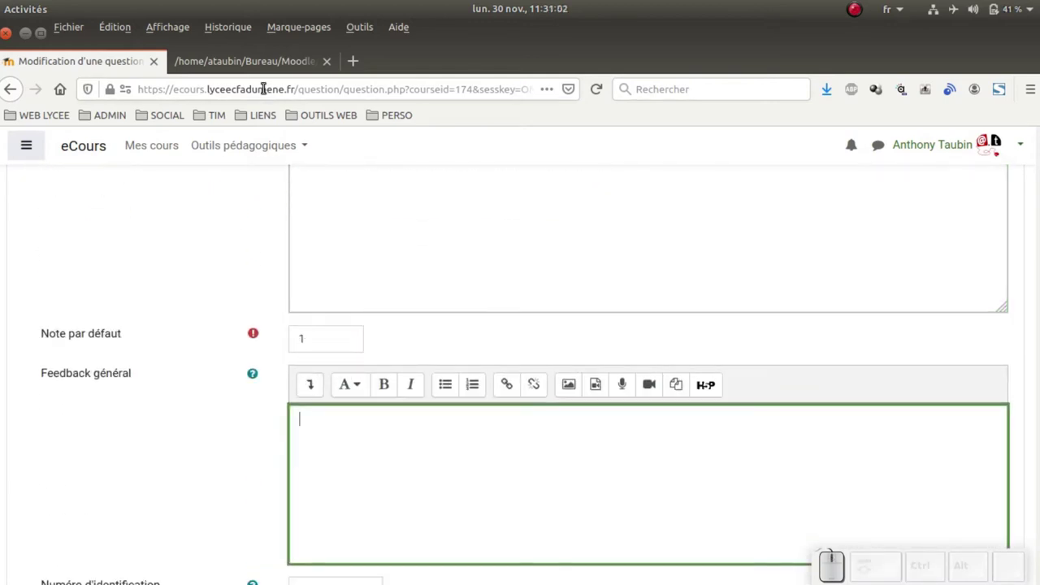
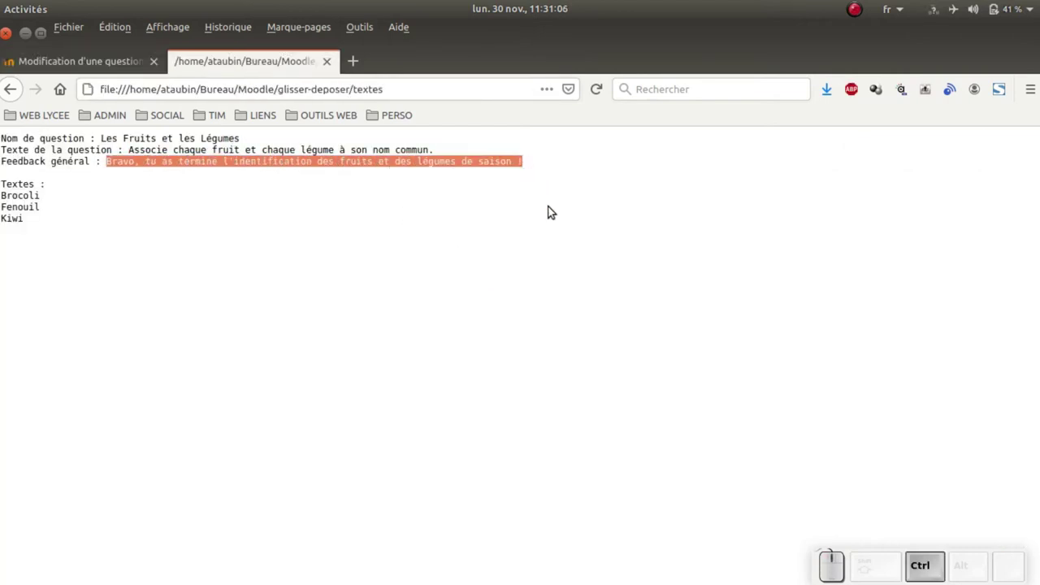
key("ctrl+c")
left_click(112, 60)
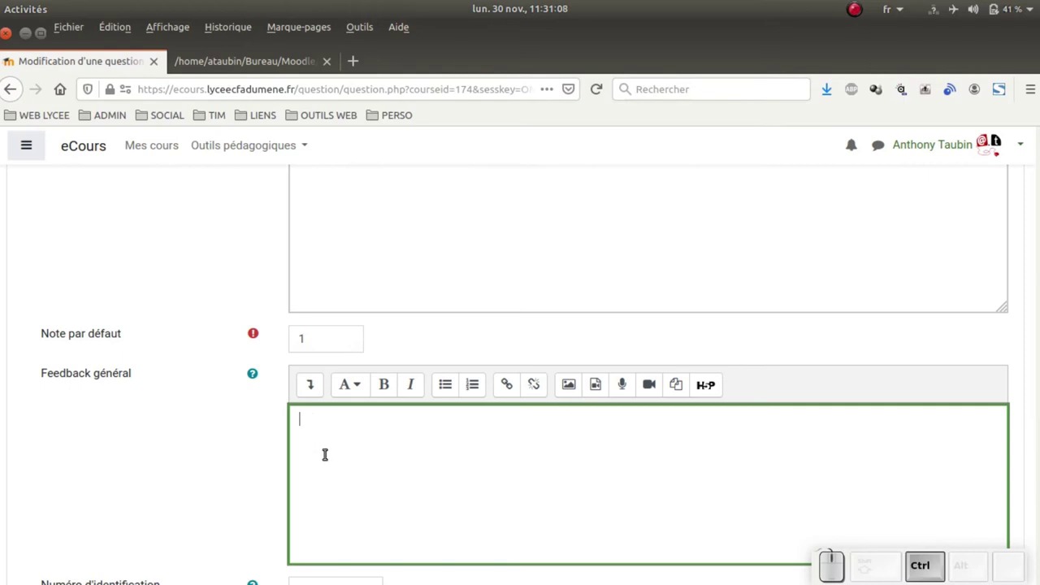
key("ctrl+shift+v")
scroll("down", 3)
scroll("down", 3)
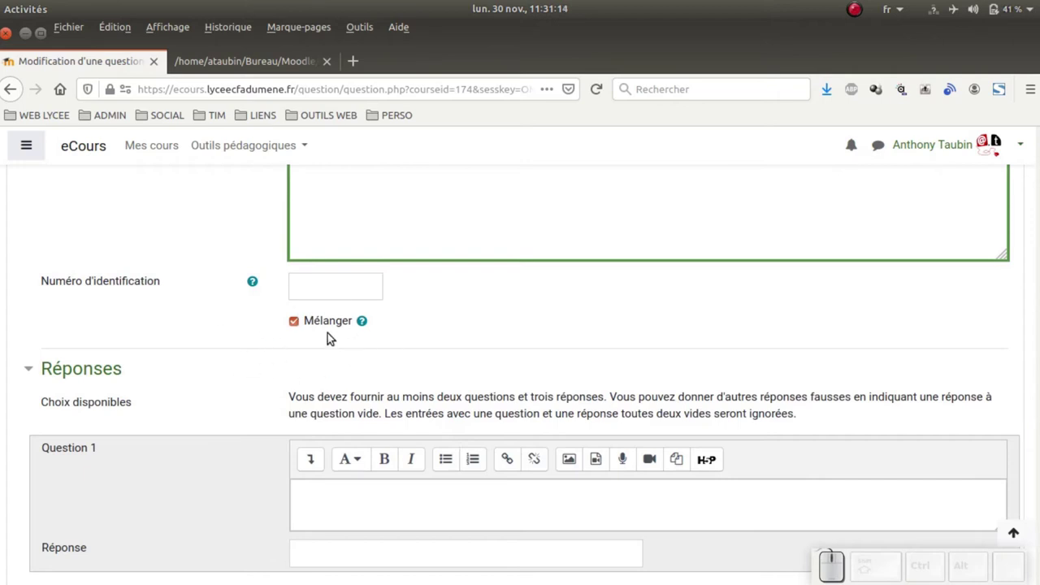
- Fill the Réponse fields of Questions 1, 2 and 3 with Brocoli, Fenouil and Kiwi from the notes
scroll("down", 3)
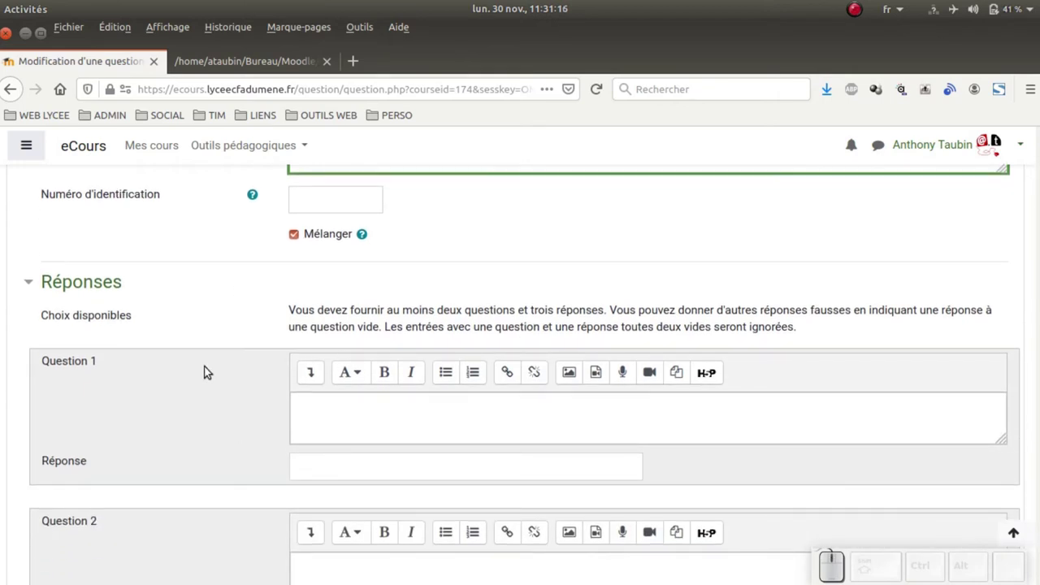
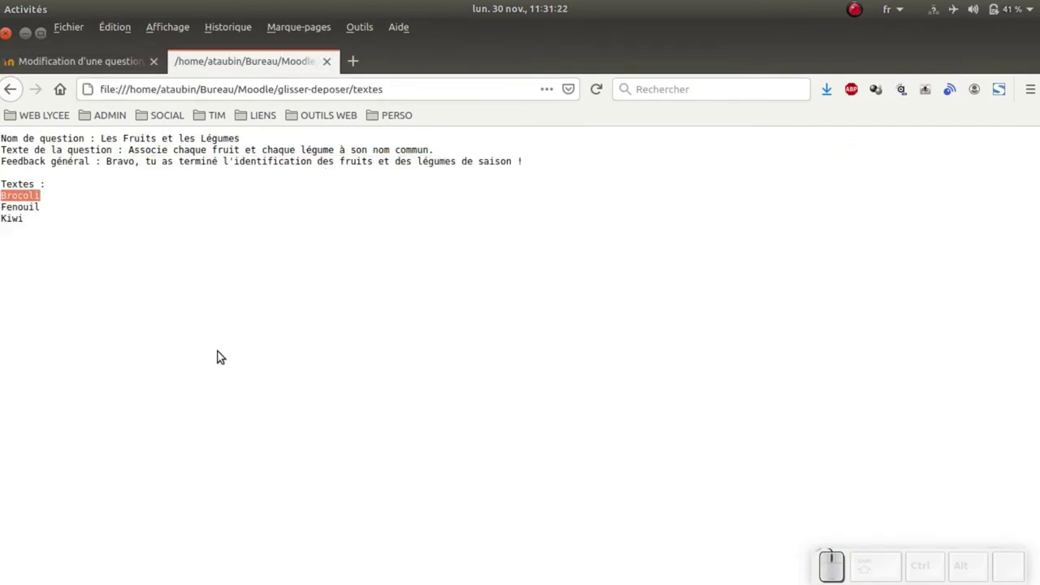
key("ctrl+c")
left_click(129, 73)
left_click(313, 459)
key("ctrl+v")
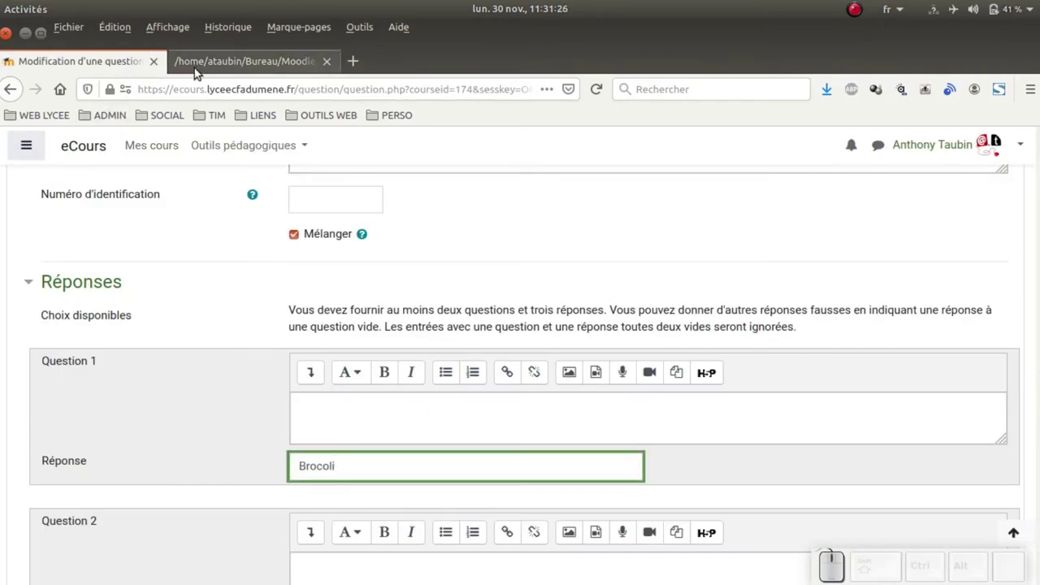
left_click(208, 58)
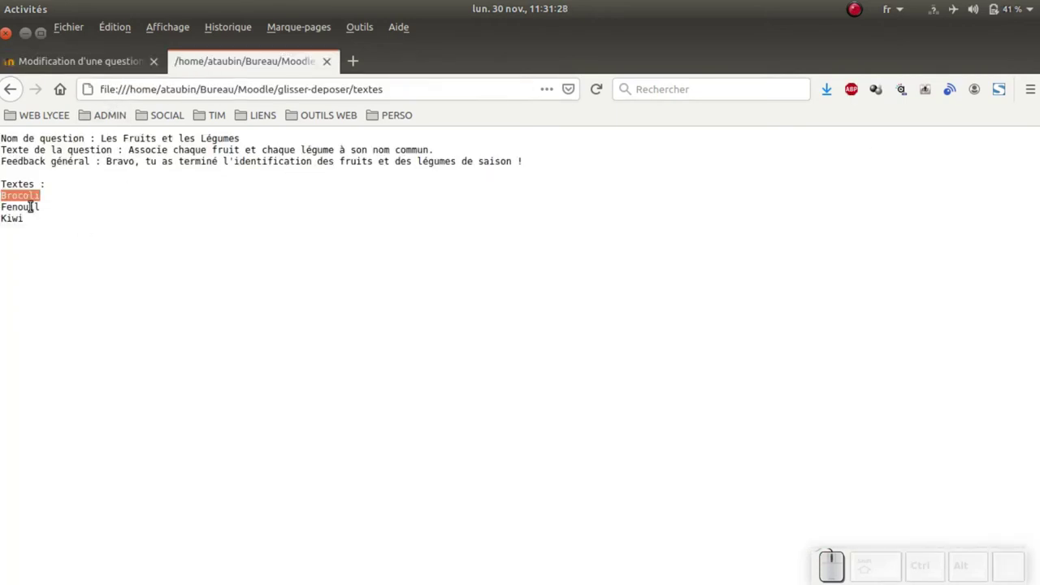
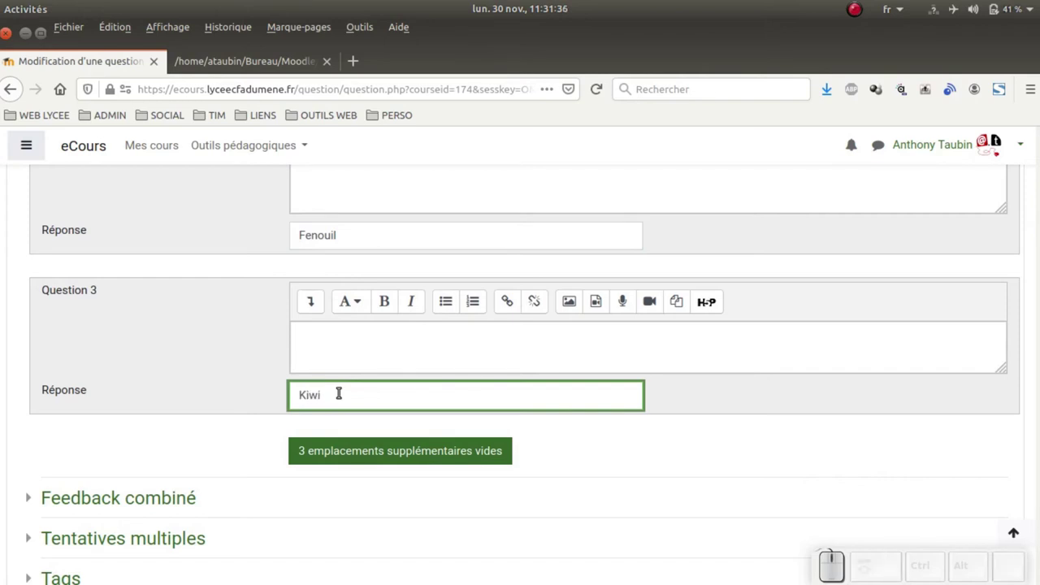
scroll("up", 3)
scroll("up", 3)
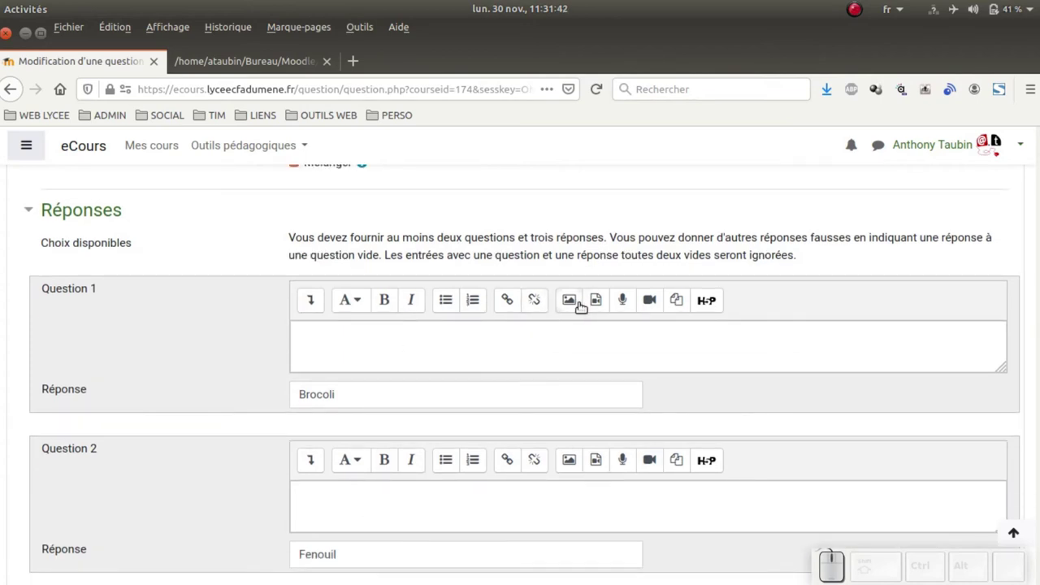
- Upload the broccoli picture from the desktop Moodle/appariement folder for Question 1
left_click(576, 303)
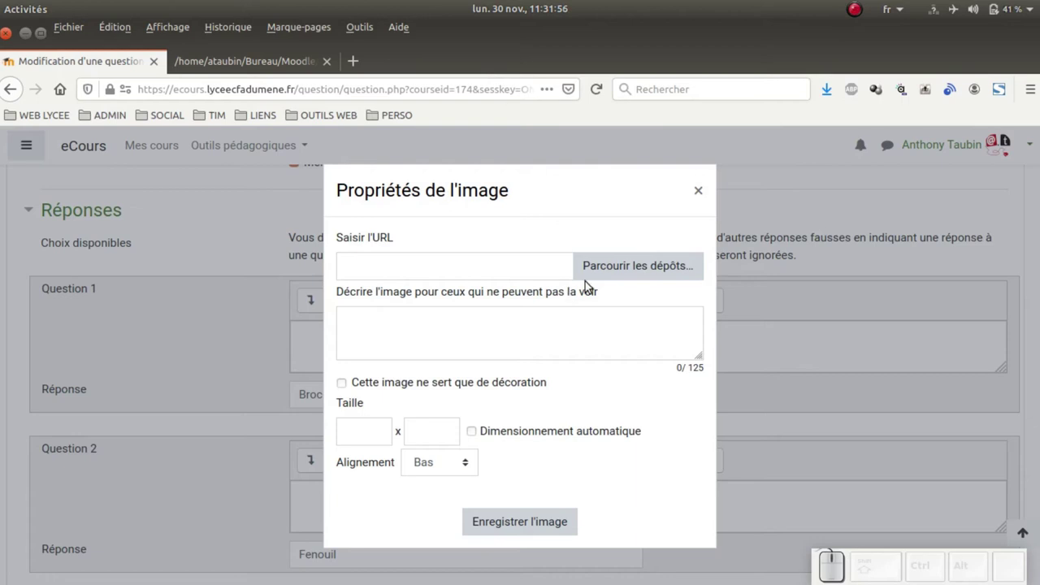
left_click(600, 268)
left_click(416, 303)
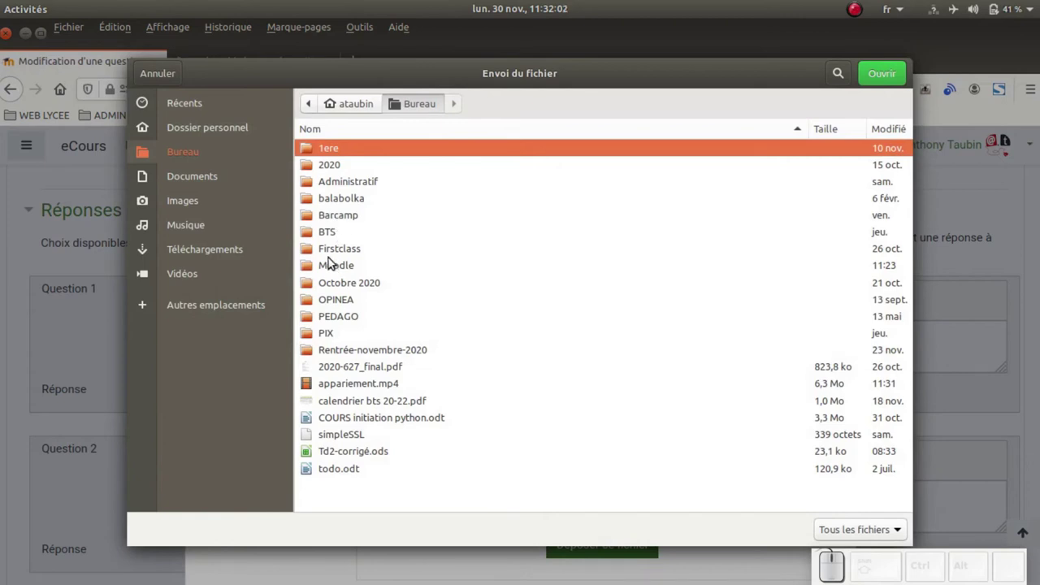
left_click(337, 260)
left_click(336, 151)
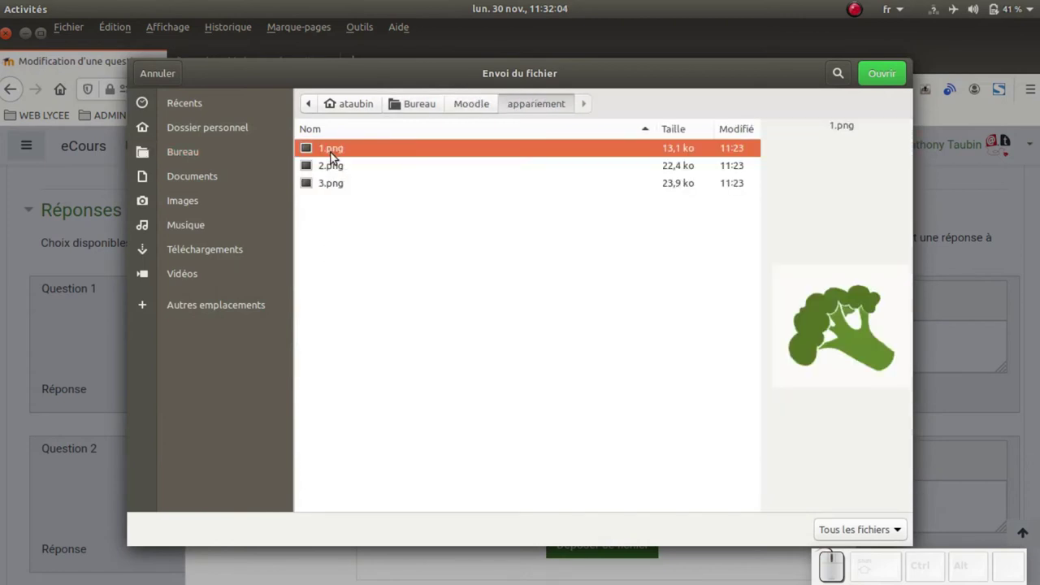
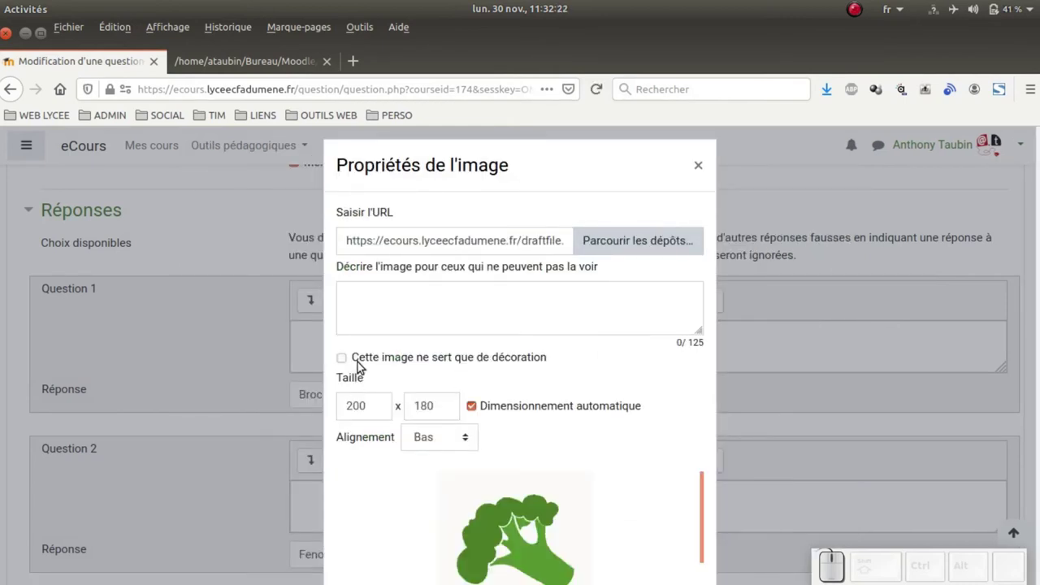
- Mark the broccoli image as purely decorative and insert it into Question 1
left_click(360, 361)
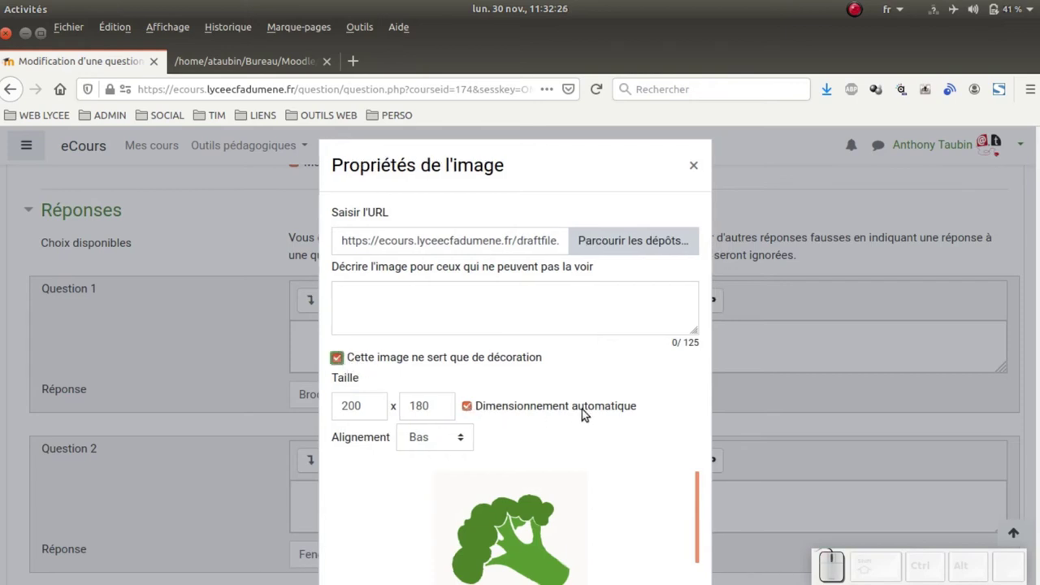
scroll("down", 3)
left_click(528, 434)
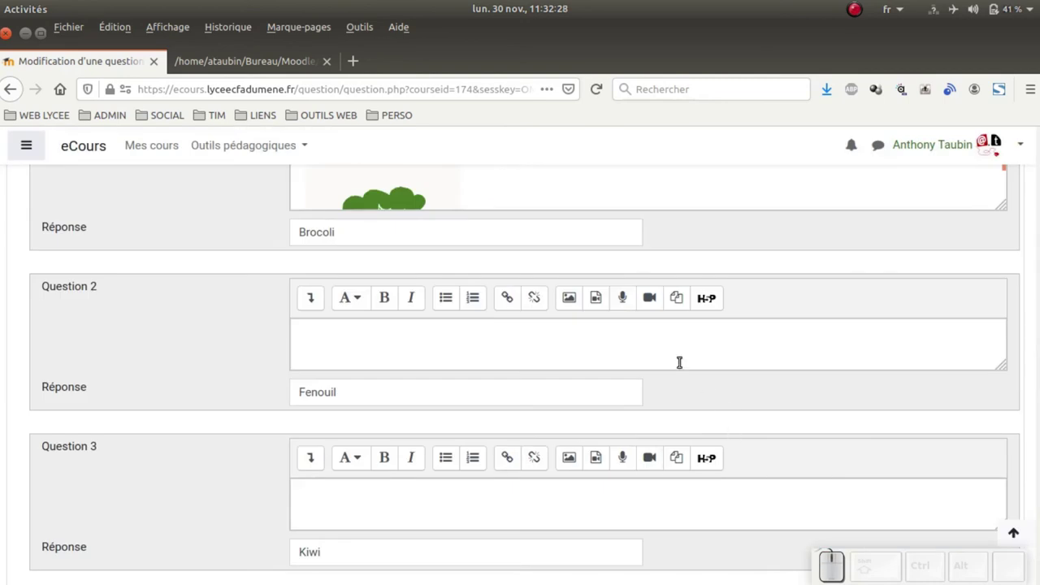
- Insert the fennel picture into Question 2's text as a decorative image
left_click(350, 336)
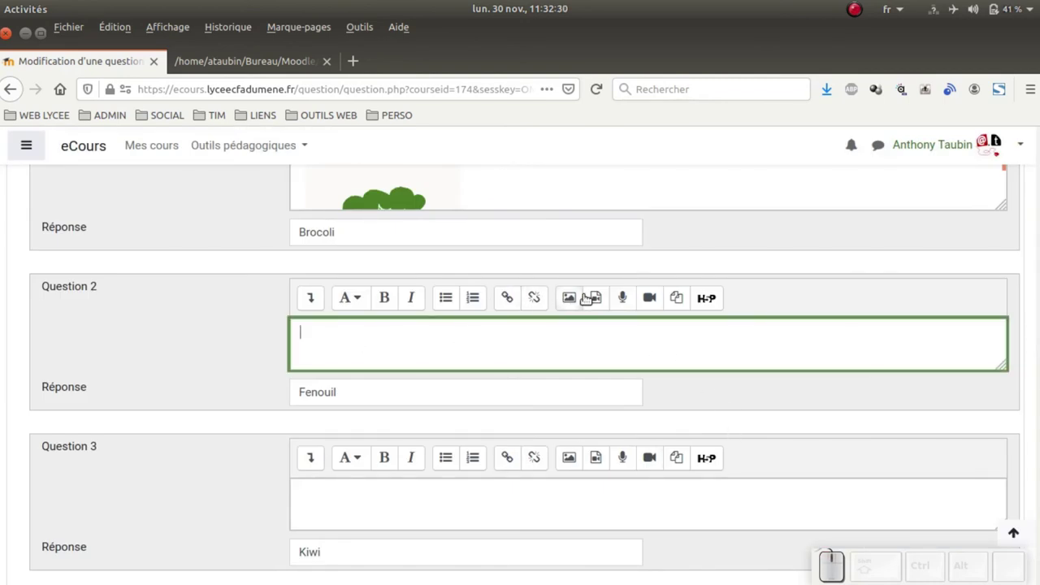
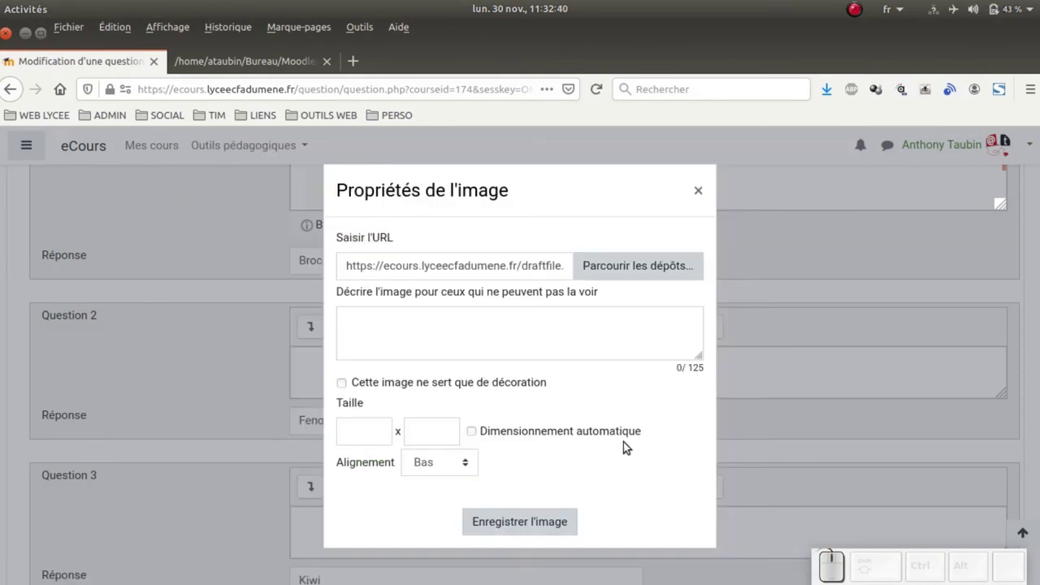
left_click(445, 356)
scroll("down", 3)
left_click(525, 423)
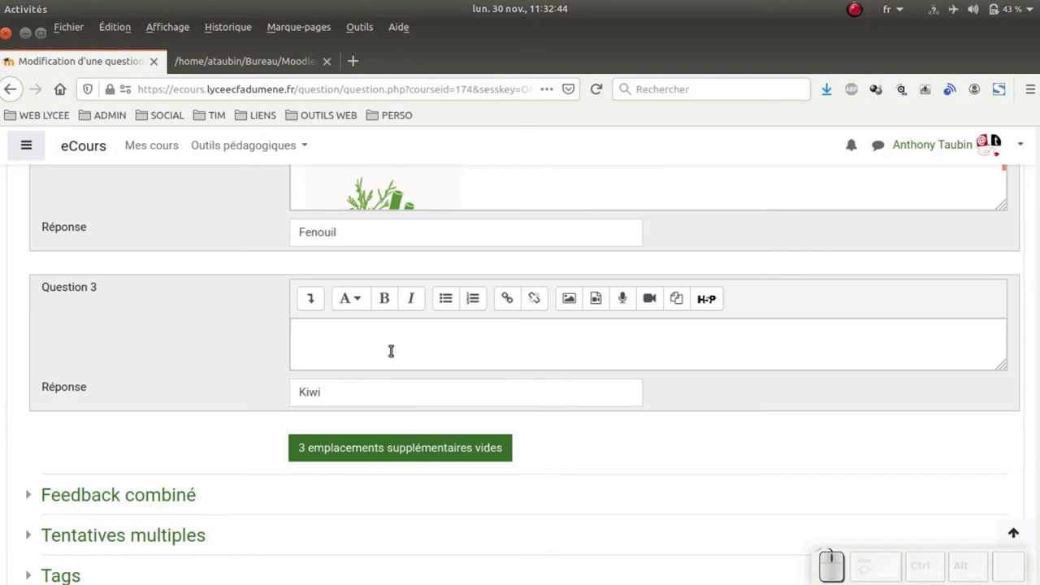
- Insert the kiwi picture from the repository into Question 3's text as a decorative image
left_click(382, 335)
left_click(572, 298)
left_click(599, 267)
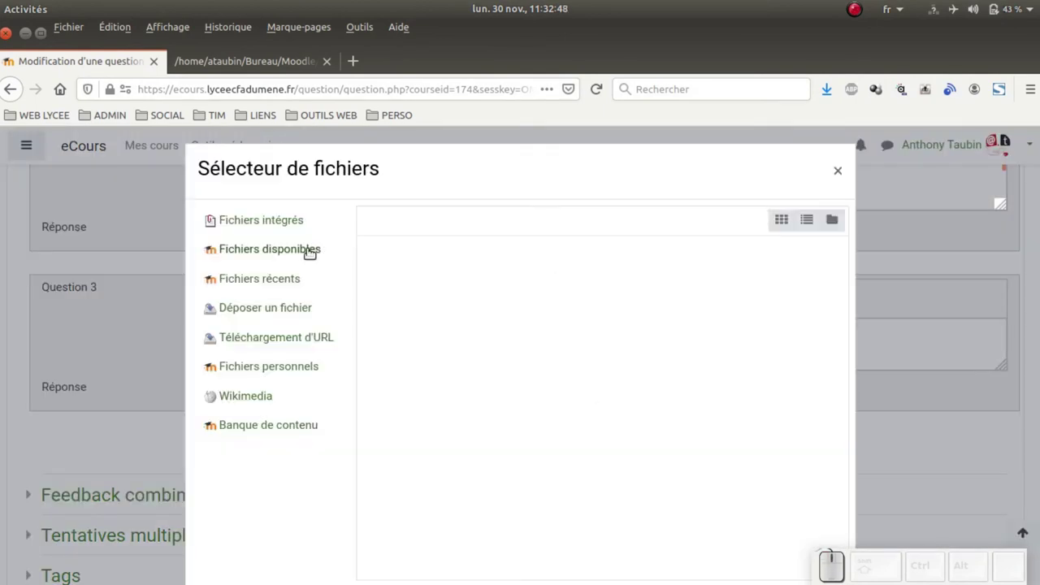
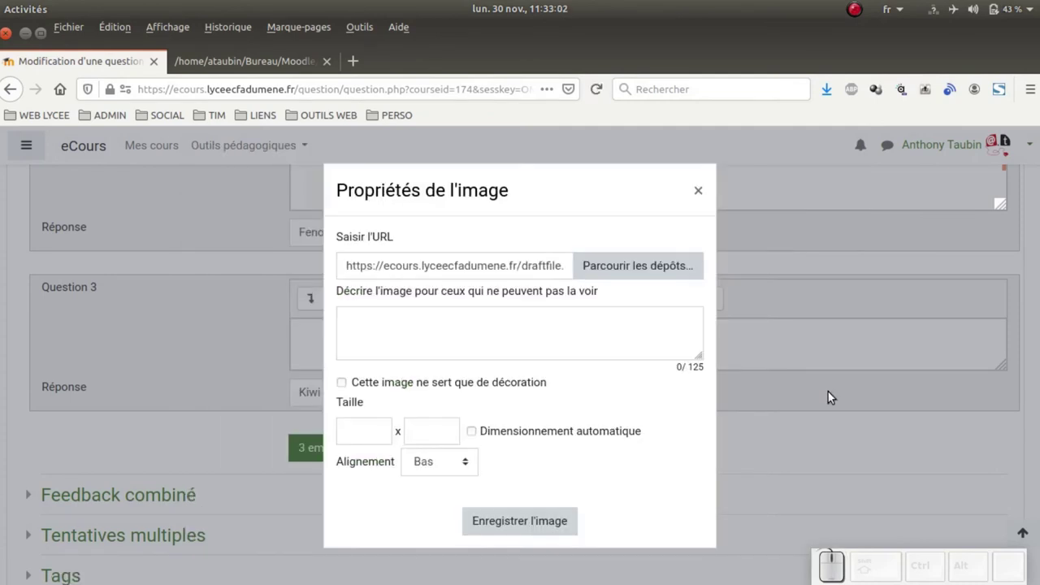
left_click(422, 384)
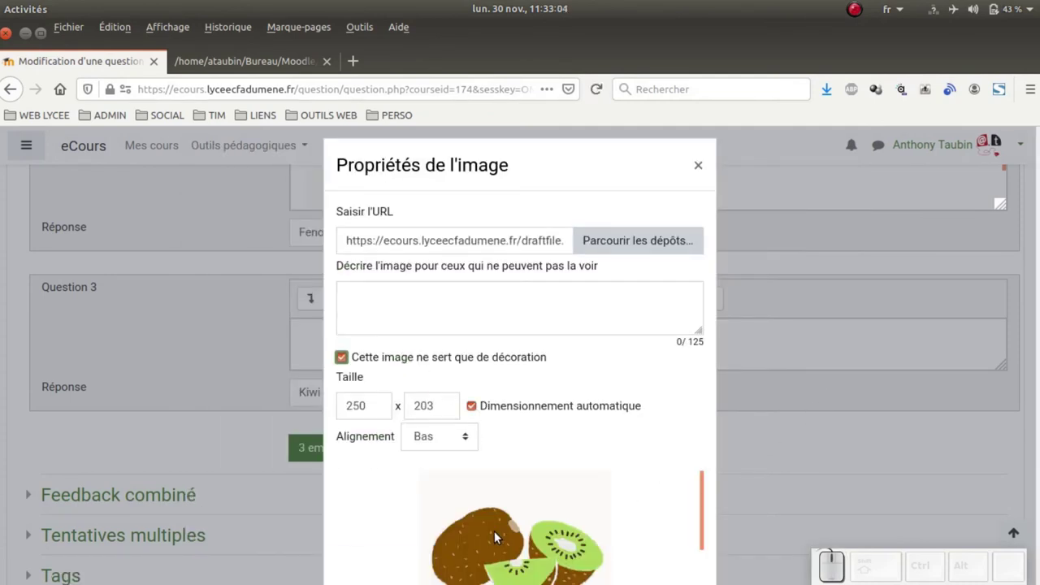
scroll("down", 3)
left_click(524, 396)
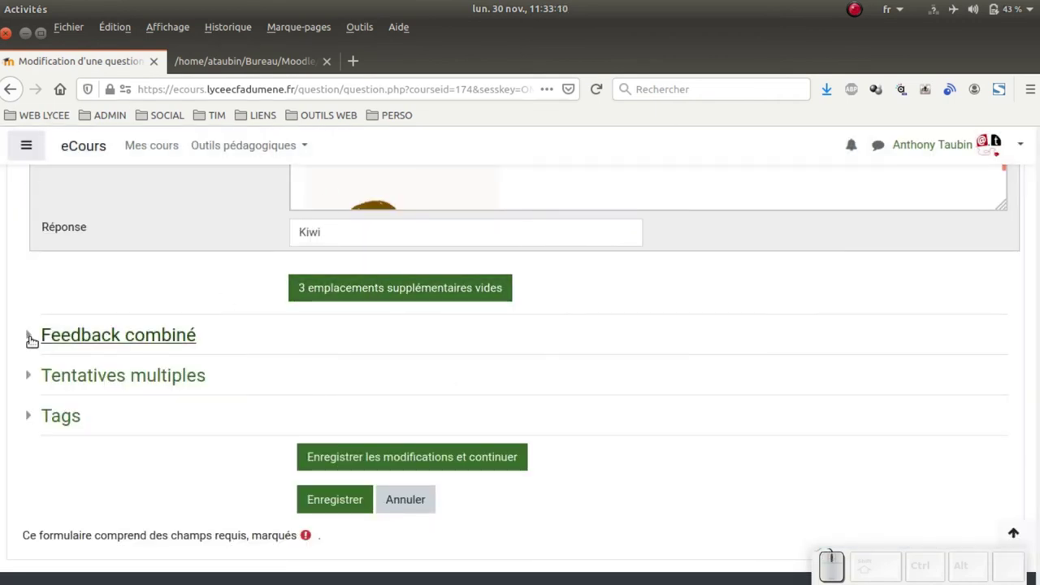
- Review Feedback combiné and Tentatives multiples (100% penalty) and save the question while continuing to edit
left_click(35, 339)
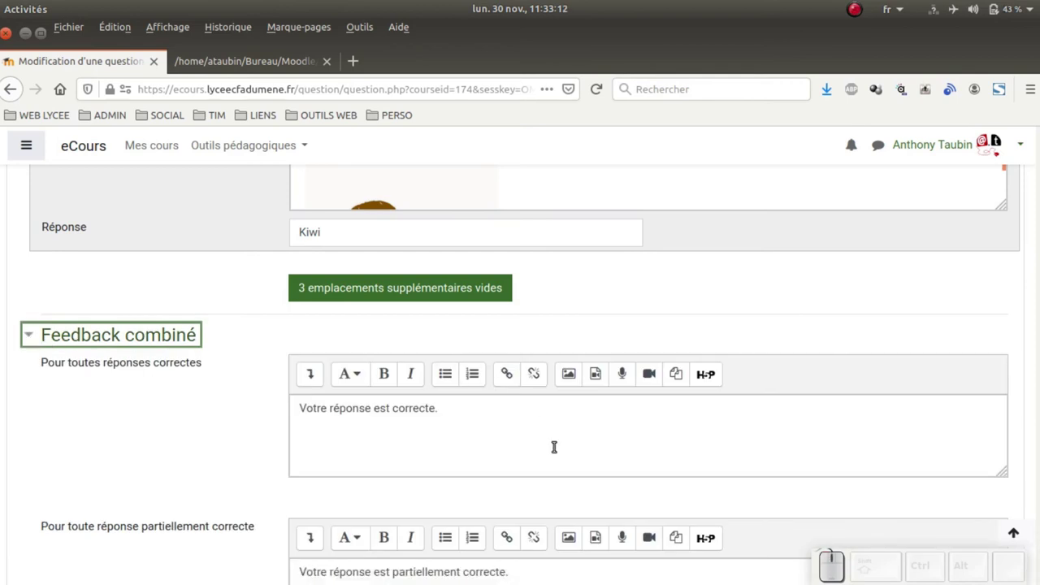
scroll("down", 3)
scroll("down", 3)
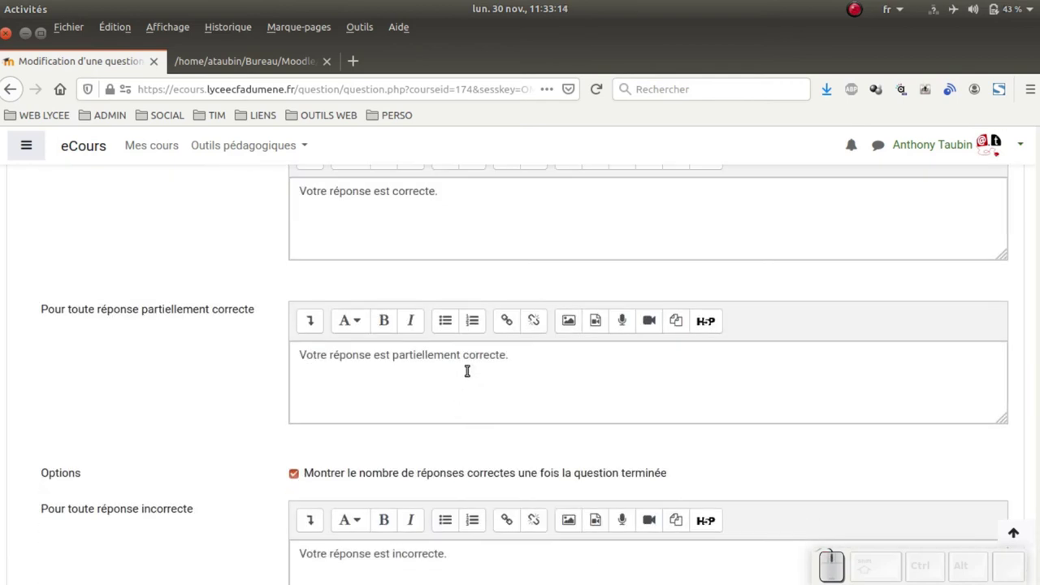
scroll("down", 3)
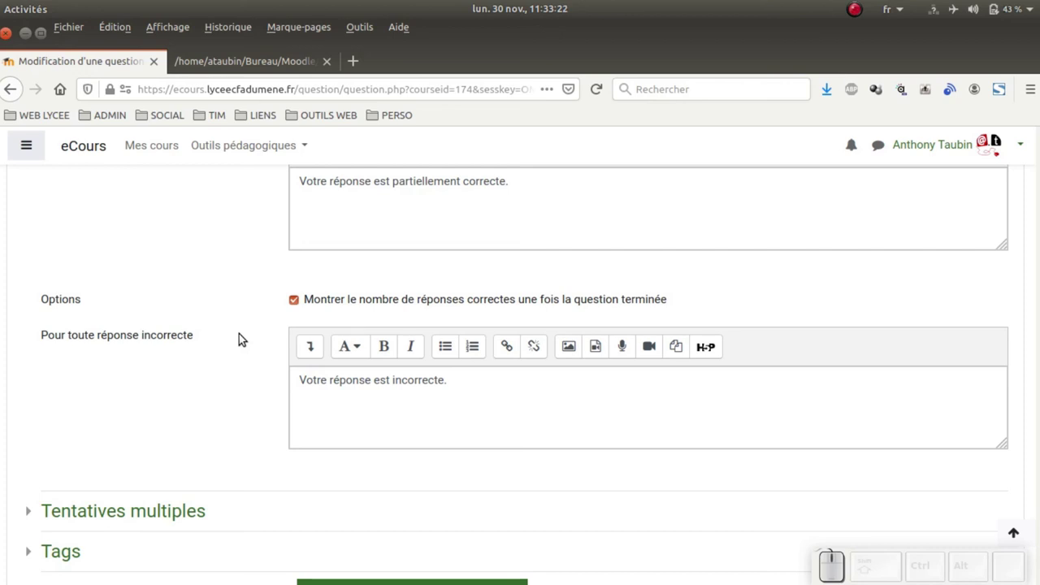
scroll("up", 3)
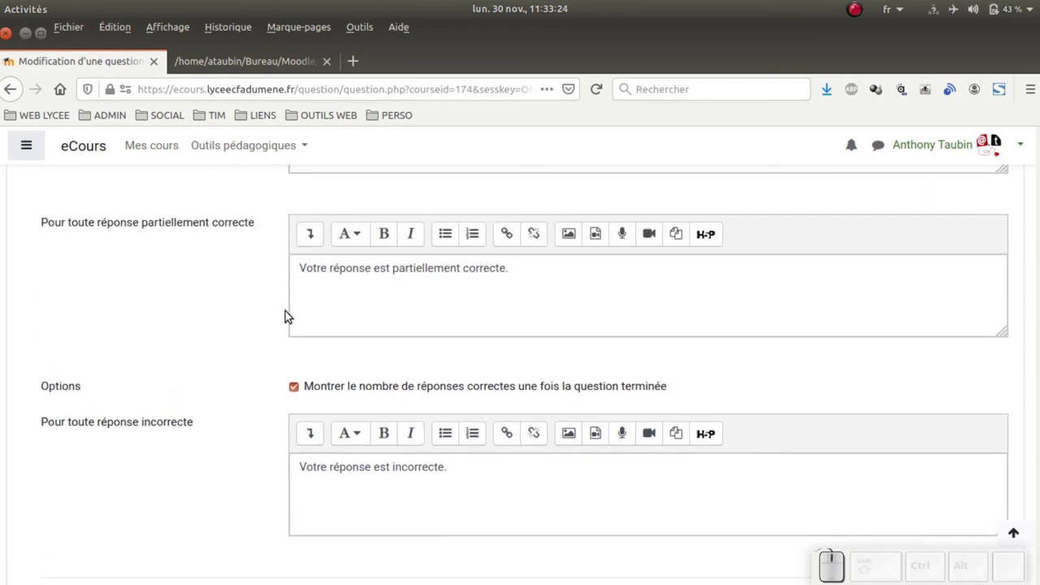
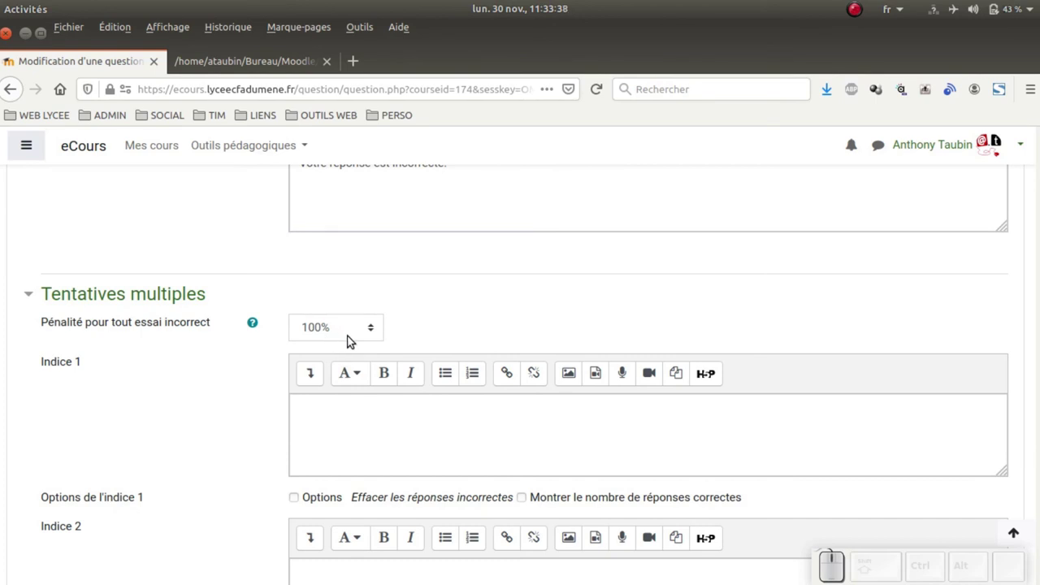
scroll("down", 3)
scroll("down", 3)
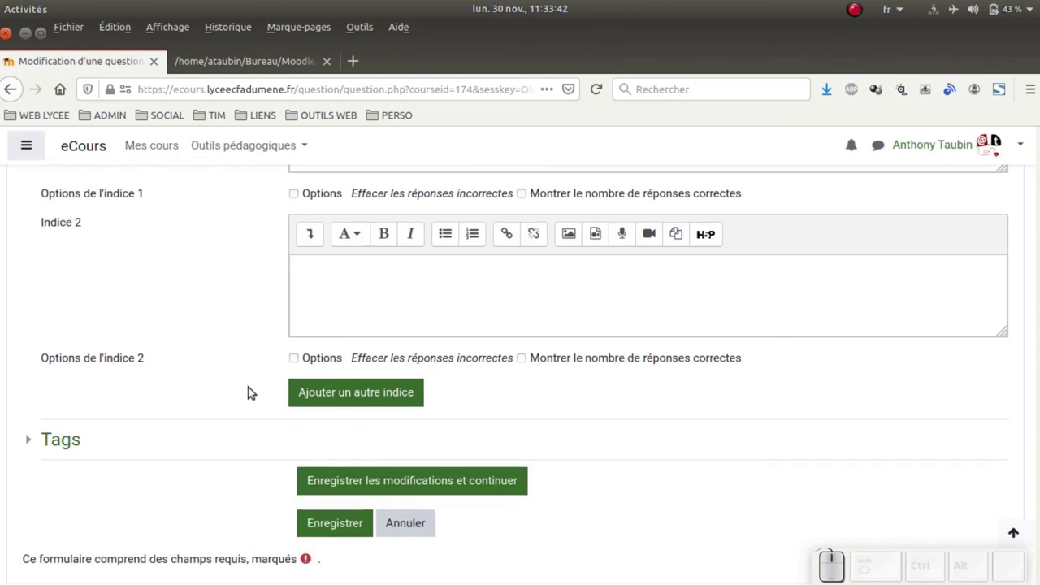
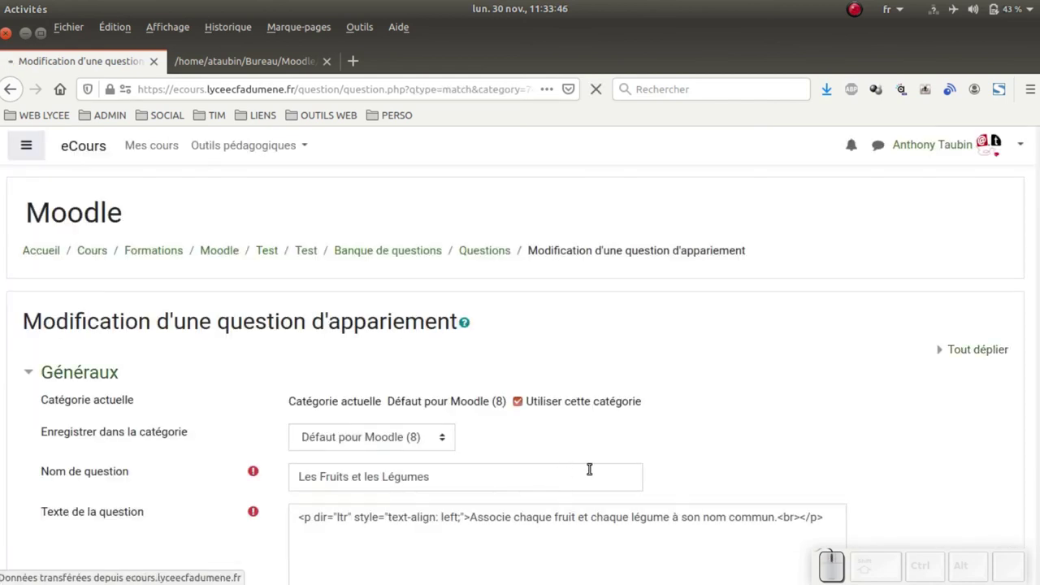
- Preview the question, check the Choisir... choices Brocoli, Kiwi and Fenouil, and close the preview
scroll("down", 3)
scroll("down", 3)
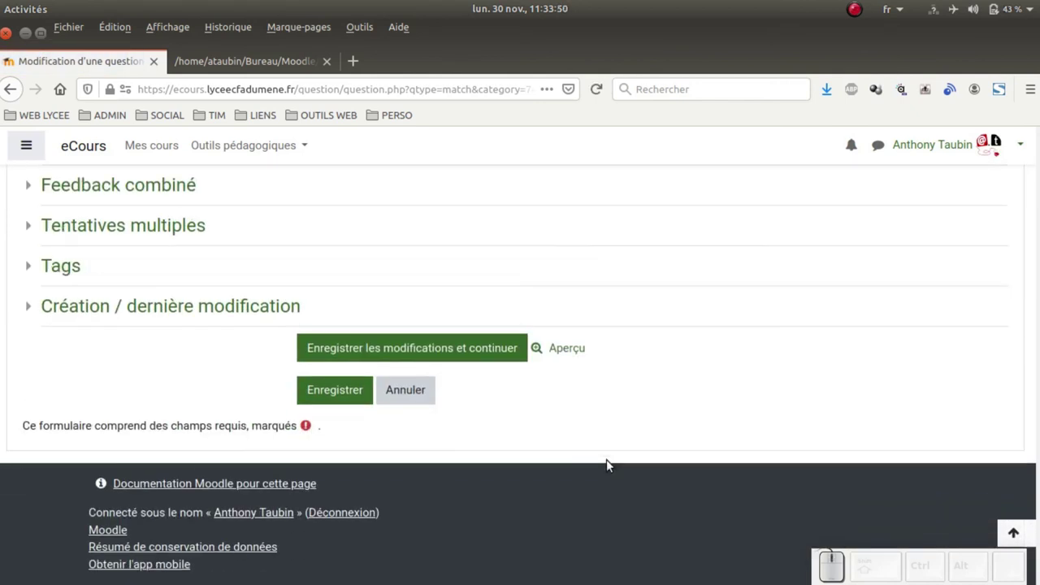
left_click(573, 346)
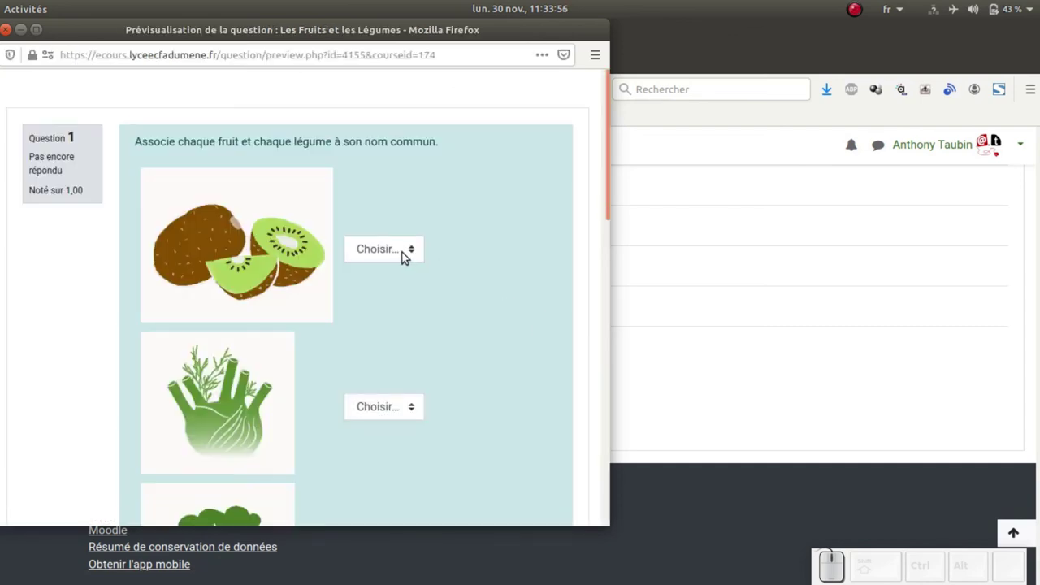
left_click(403, 261)
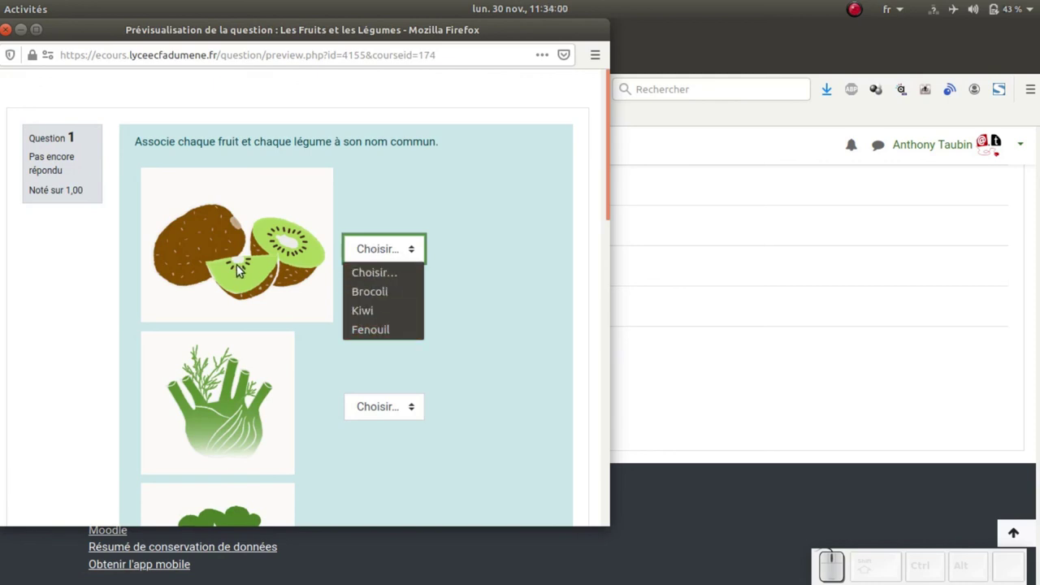
left_click(482, 294)
scroll("down", 3)
scroll("down", 3)
left_click(140, 315)
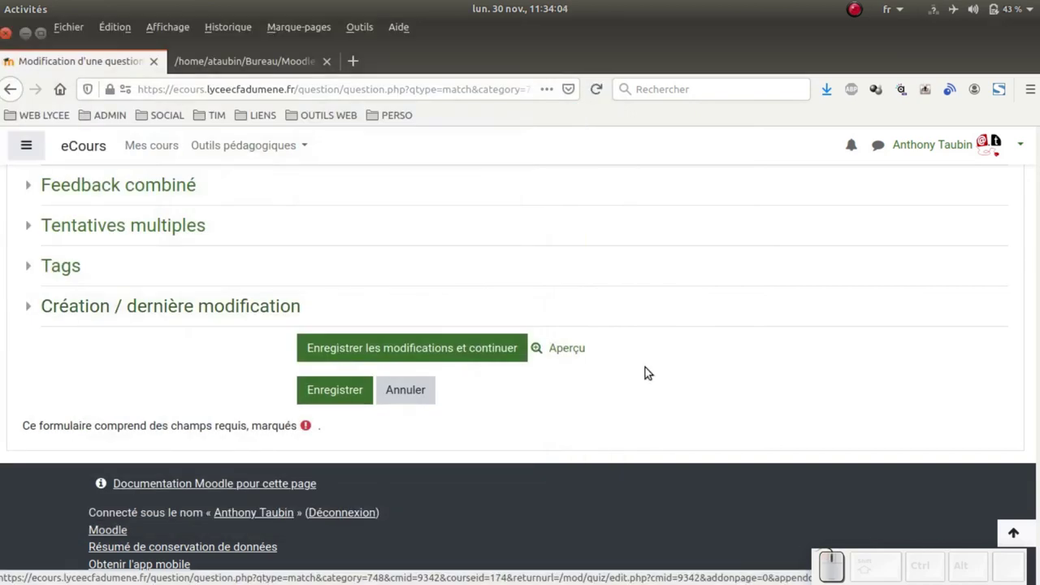